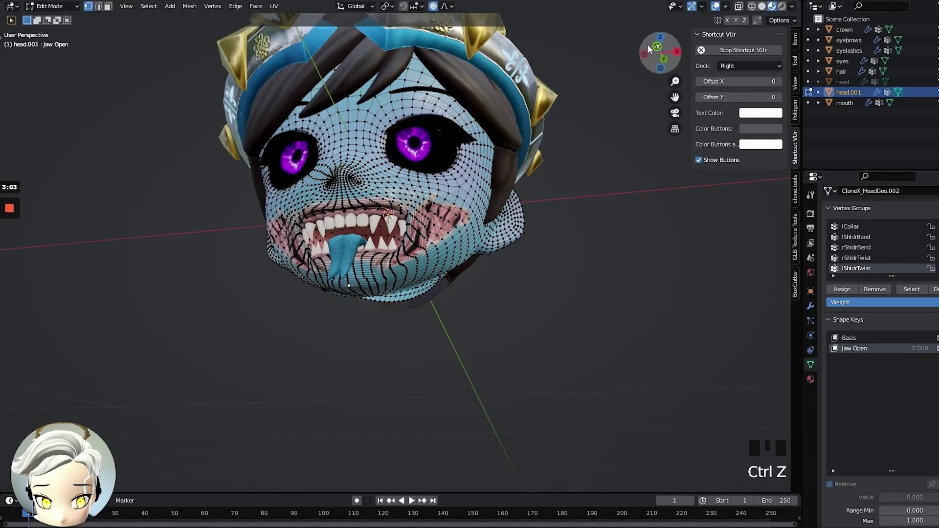
From a front view, begin pulling the chin and lower lip straight down with proportional editing.
left_click(657, 49)
key("g")
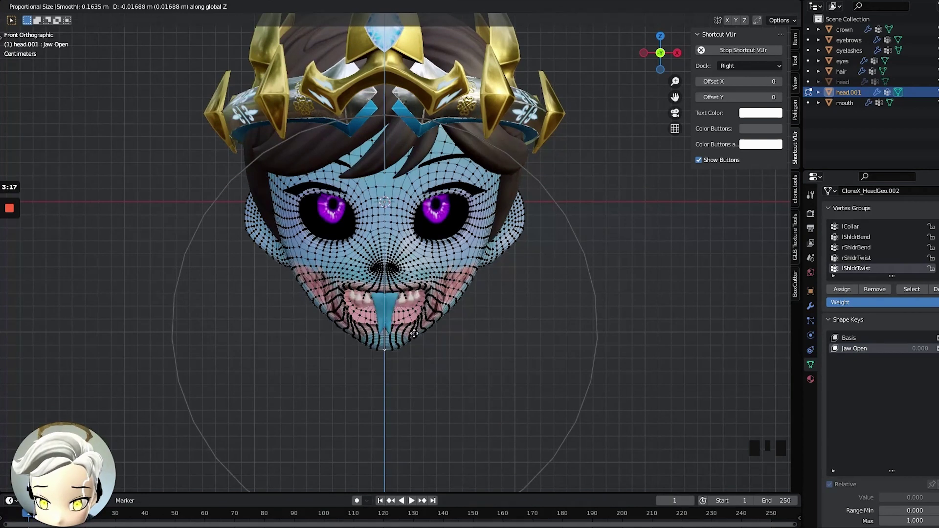
key("ctrl+z")
scroll("up", 3)
middle_click(431, 345)
scroll("up", 3)
scroll("up", 3)
Lower the jaw area and then the lower lip region further to widen the open mouth.
key("g")
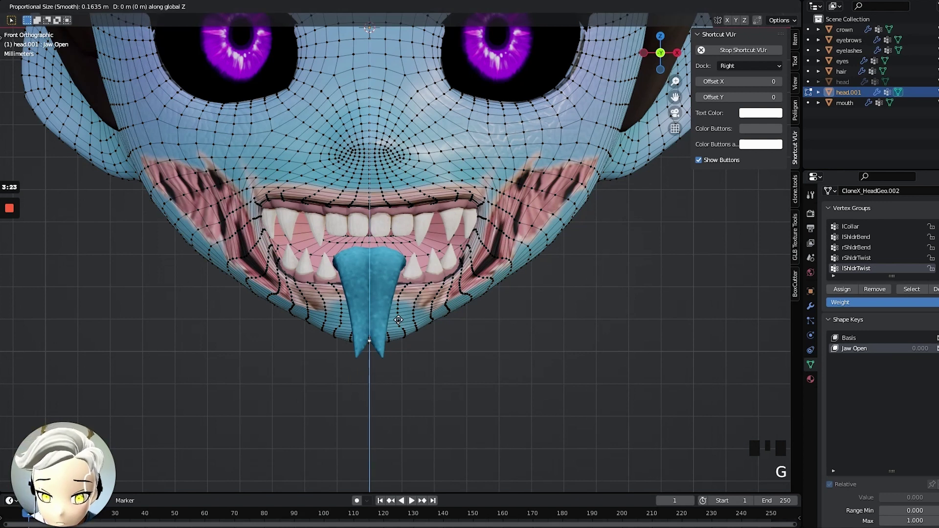
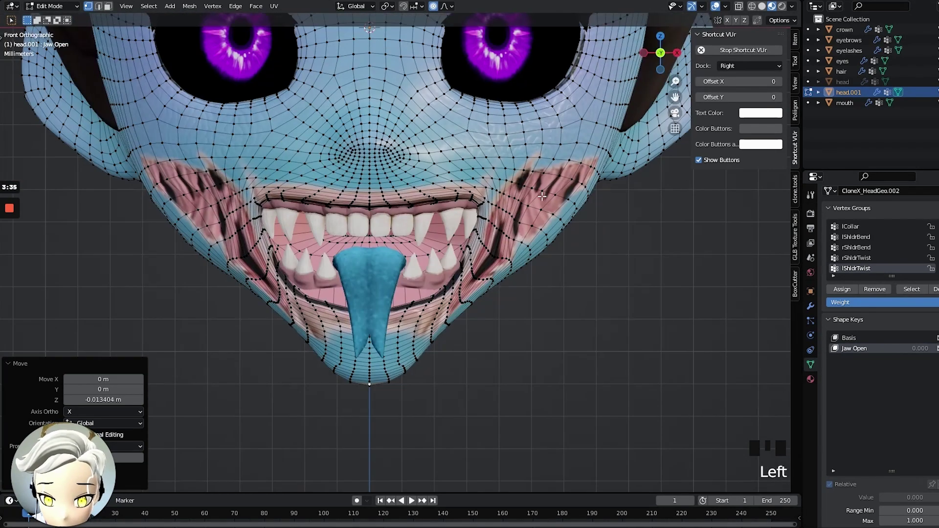
left_click(474, 303)
key("g")
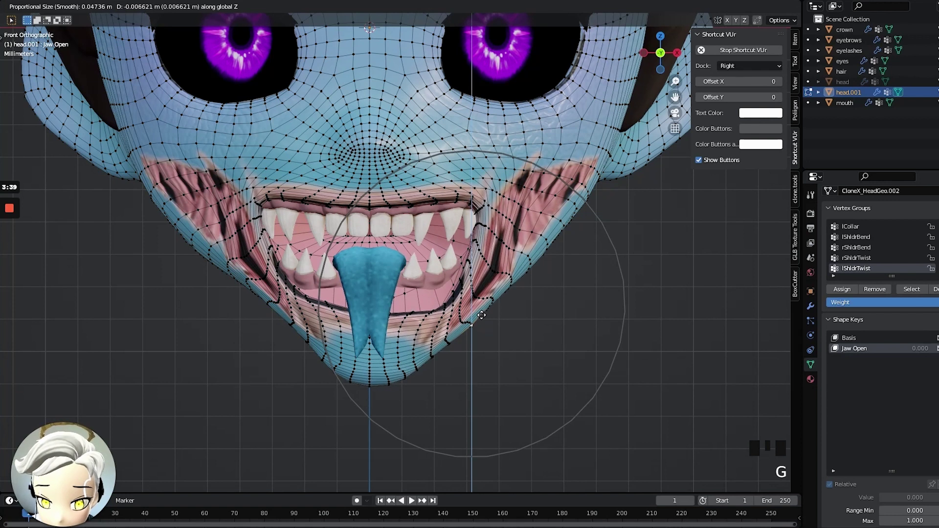
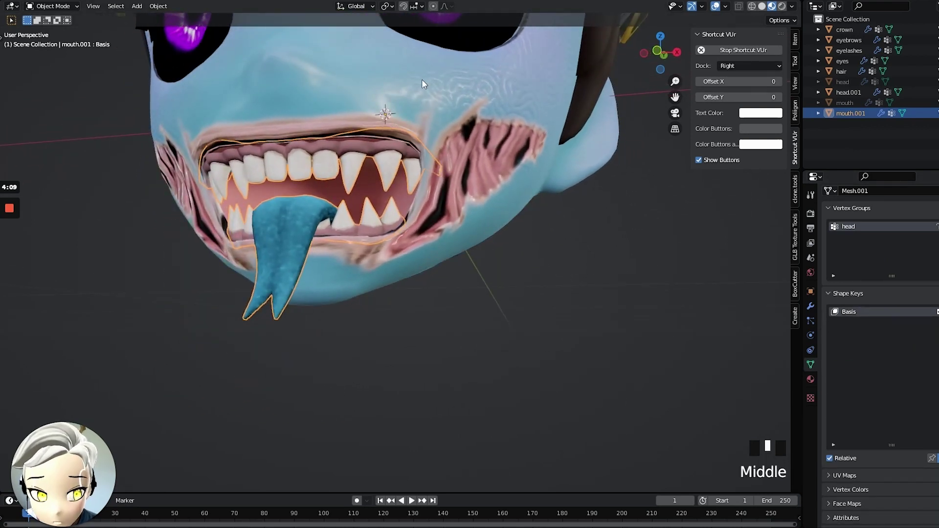
Try the Jaw Open key on head.001, then select the mouth.001 copy facing the mouth head-on.
left_click(849, 95)
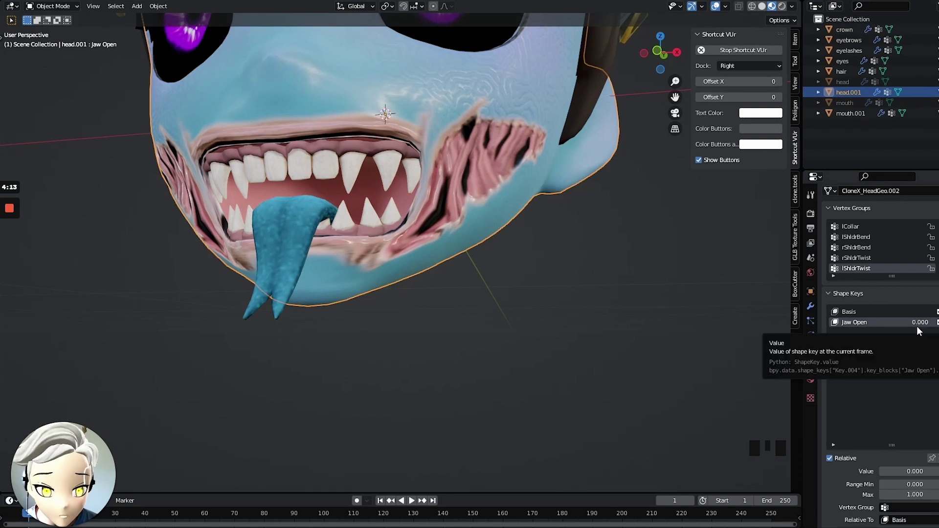
left_click_drag(918, 328, 457, 275)
left_click_drag(457, 275, 367, 256)
left_click(366, 257)
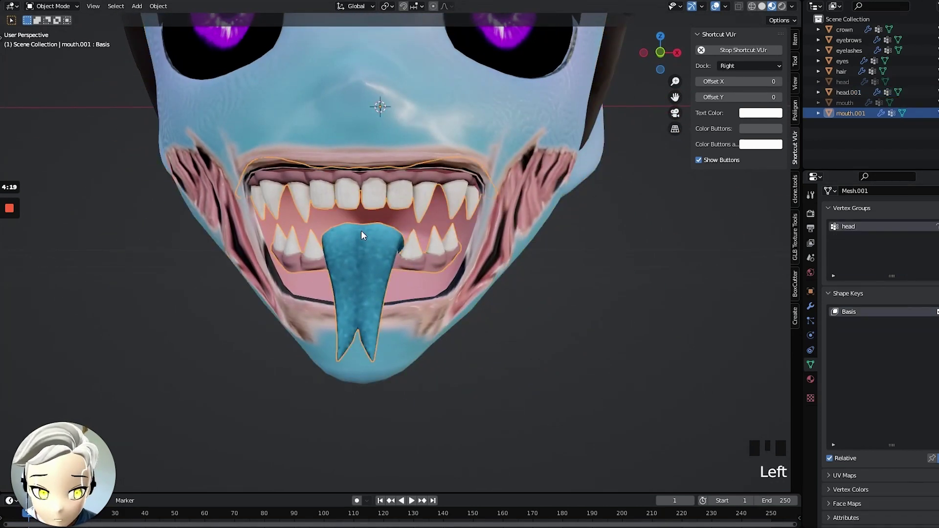
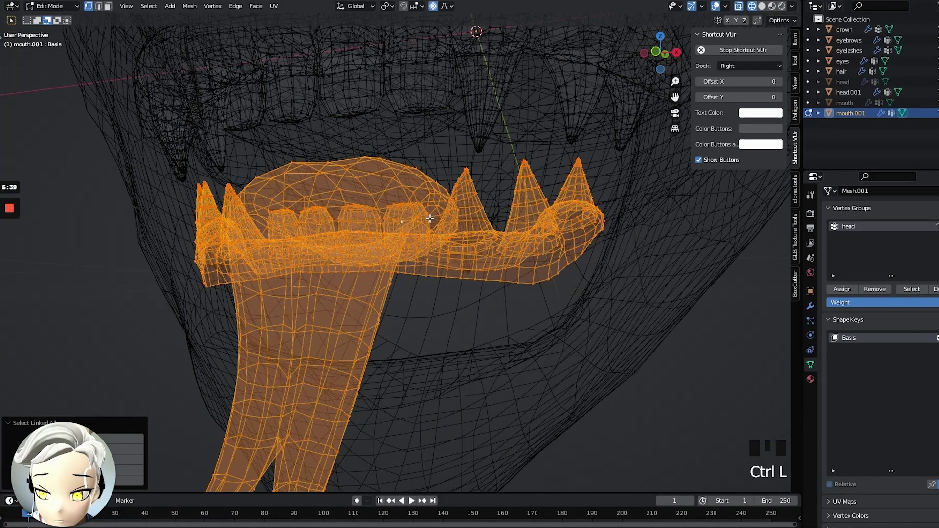
Face the teeth head-on and make a first attempt at dragging the lower teeth and tongue down, undoing it.
left_click_drag(417, 106, 457, 302)
key("Tab")
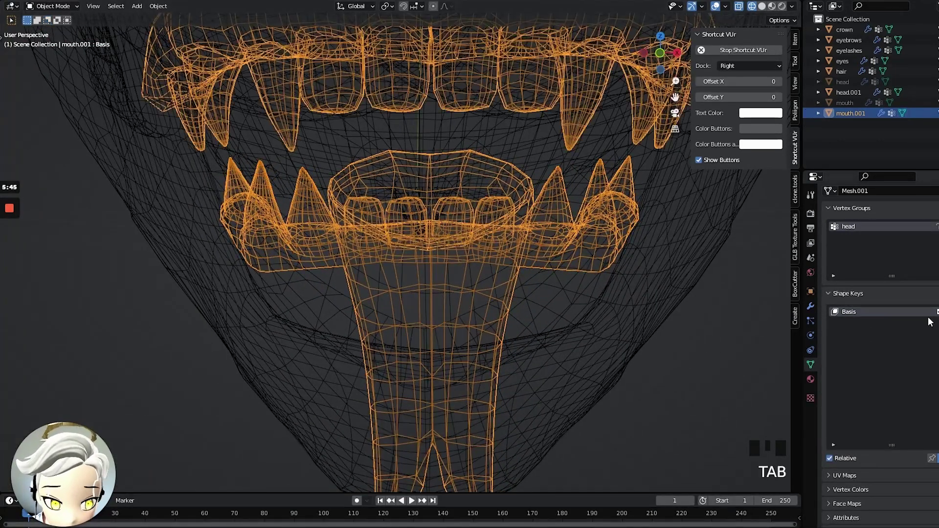
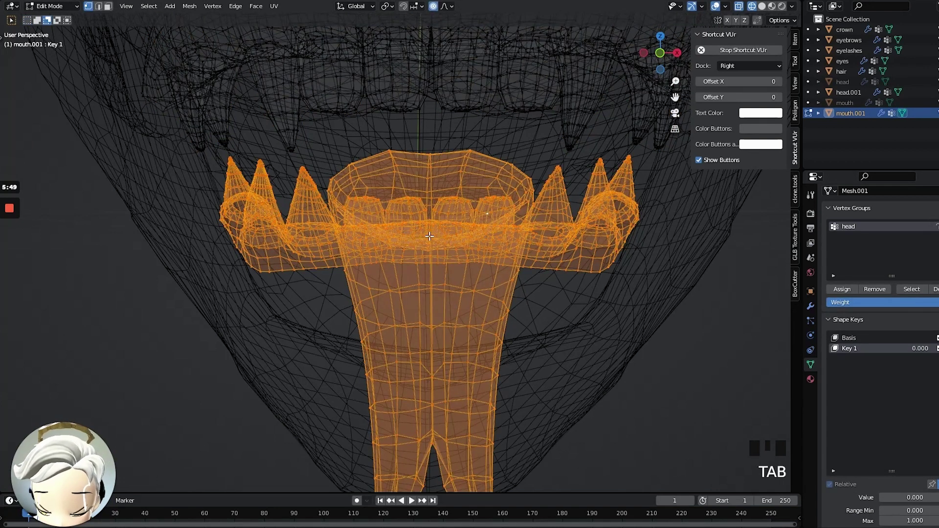
key("g")
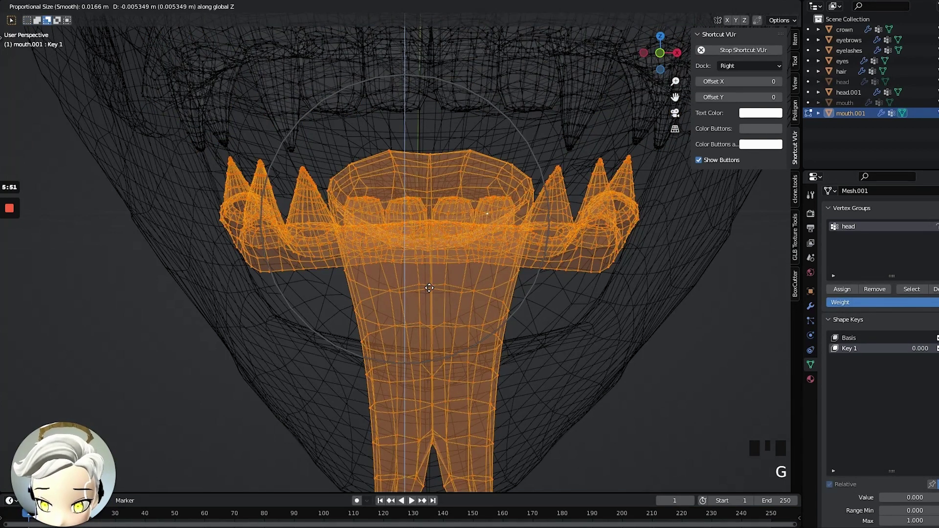
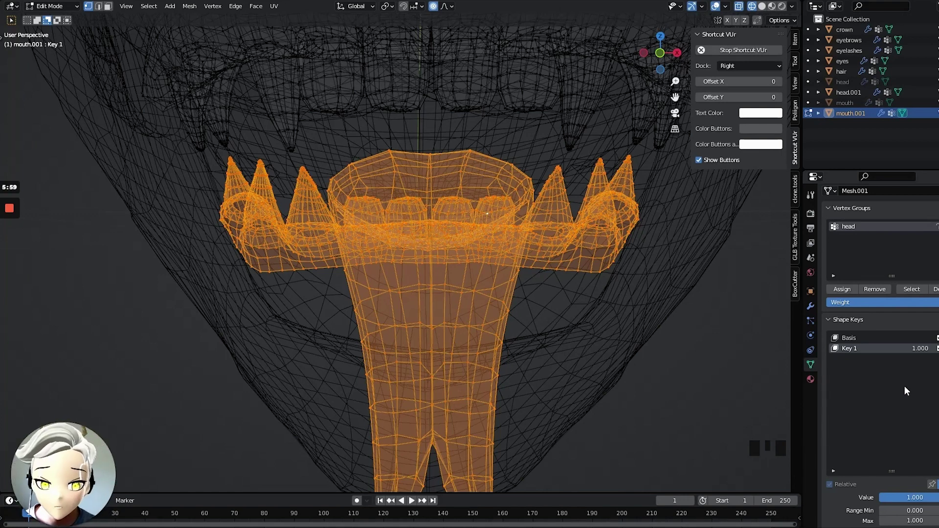
key("g")
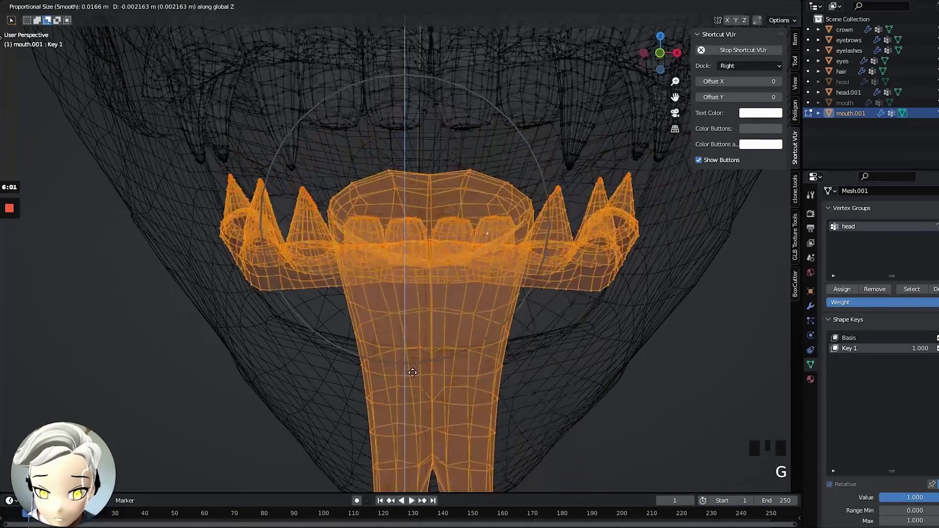
key("ctrl+z")
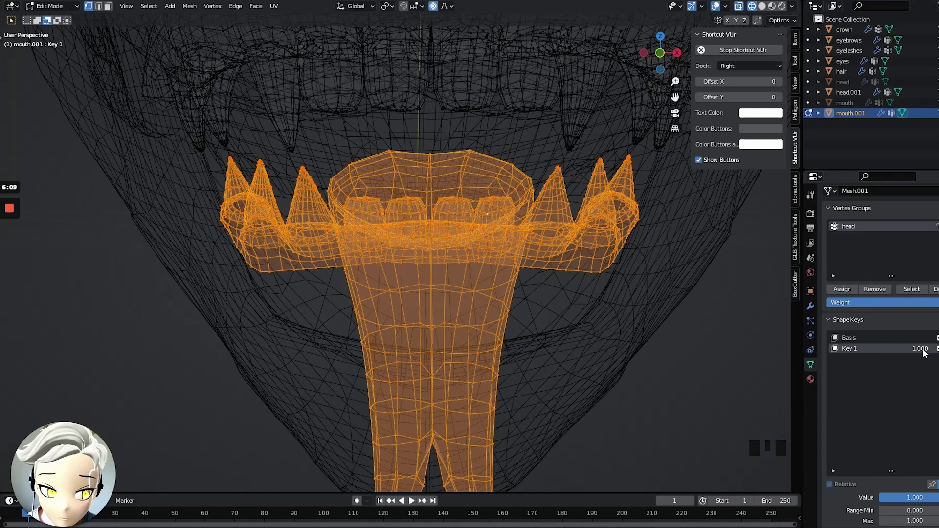
Move the lower teeth and tongue straight down along Z in the new shape key.
key("g")
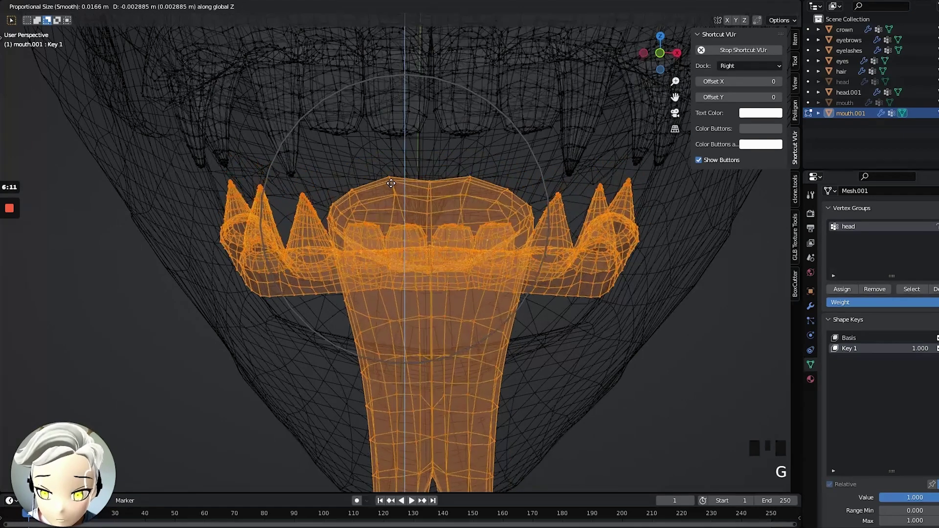
key("z")
key("z")
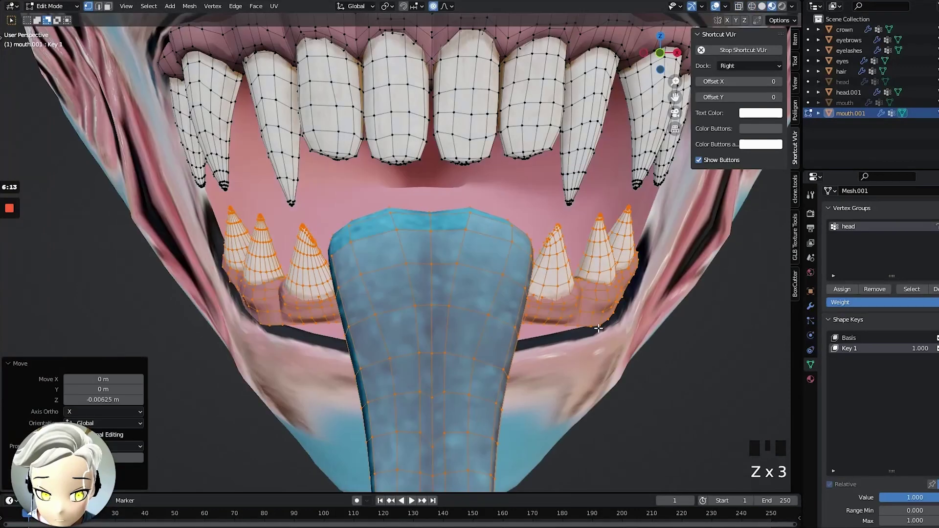
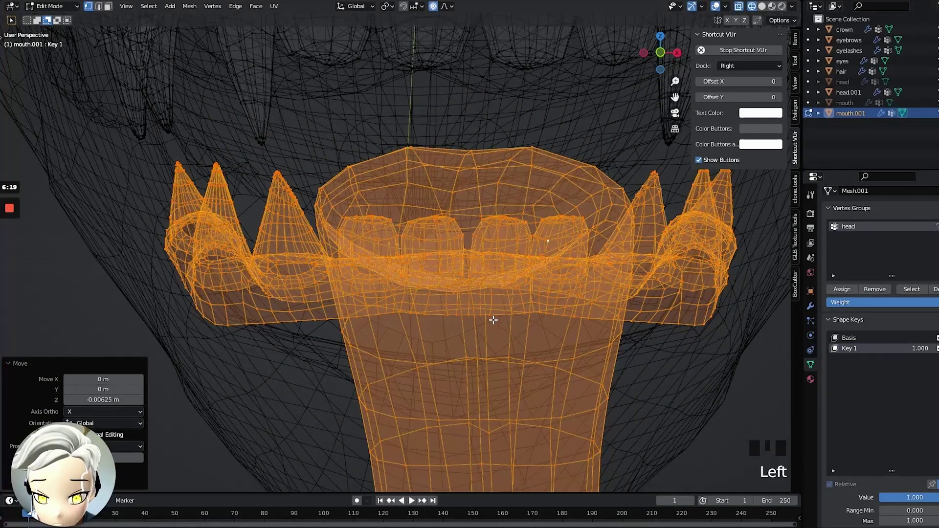
In front ortho, select part of the lower mouth mesh and adjust the lower teeth position.
left_click(478, 309)
left_click(471, 310)
left_click_drag(526, 302, 663, 54)
left_click(663, 54)
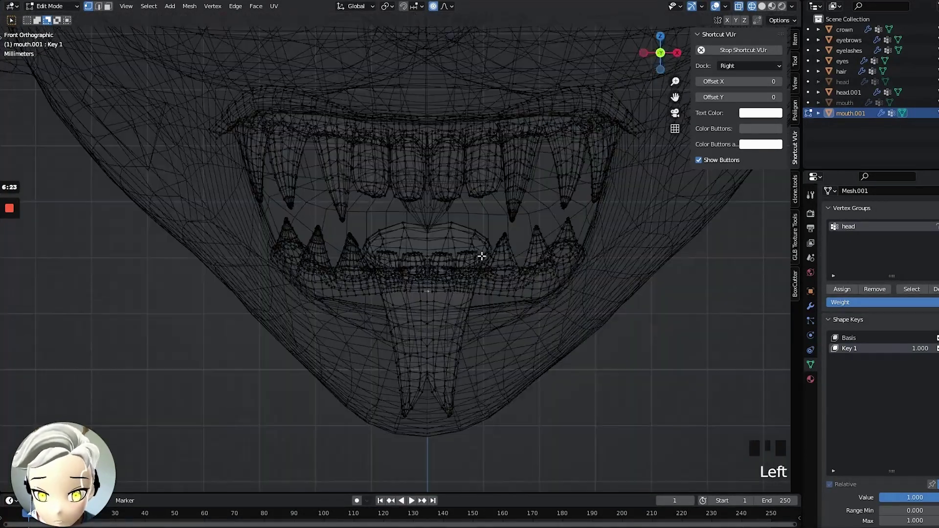
scroll("up", 3)
key("g")
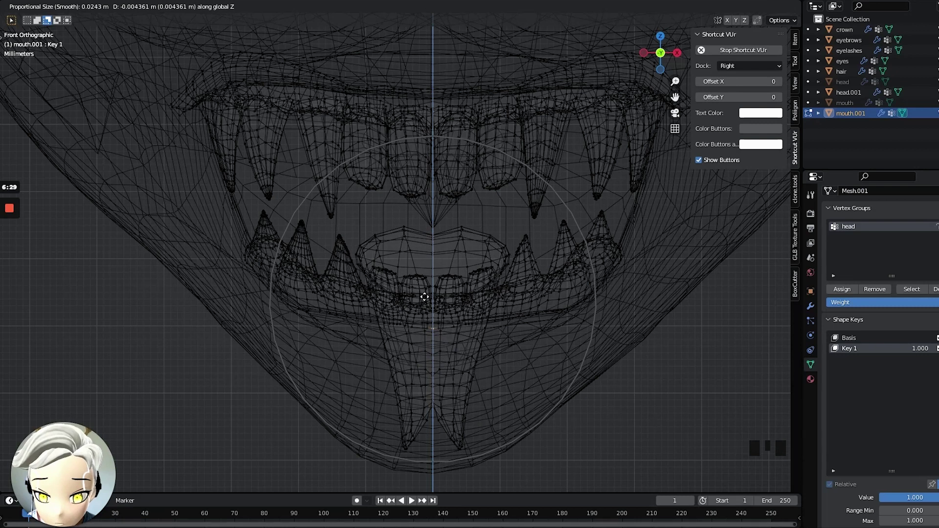
Back in Object Mode, preview Key 1's amount on the textured open-mouthed face.
key("Tab")
key("z")
key("z")
left_click(624, 421)
scroll("down", 3)
left_click_drag(587, 362, 500, 361)
scroll("down", 3)
left_click_drag(461, 346, 507, 334)
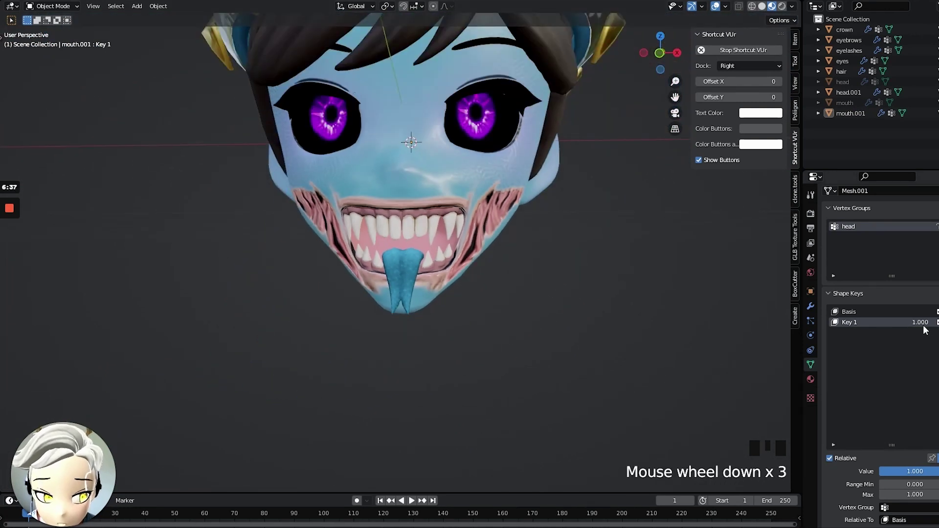
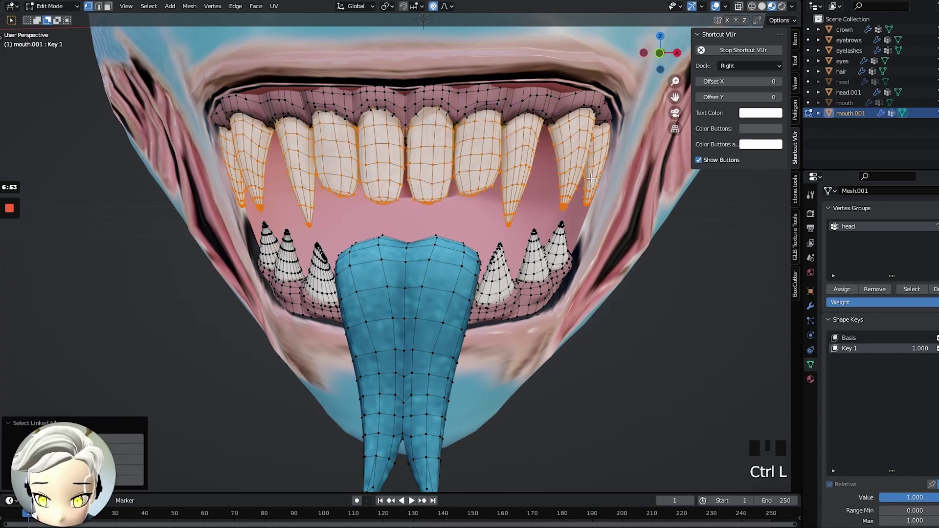
Nudge the upper front teeth softly down in Key 1, then return to Object Mode with the whole face in view.
key("g")
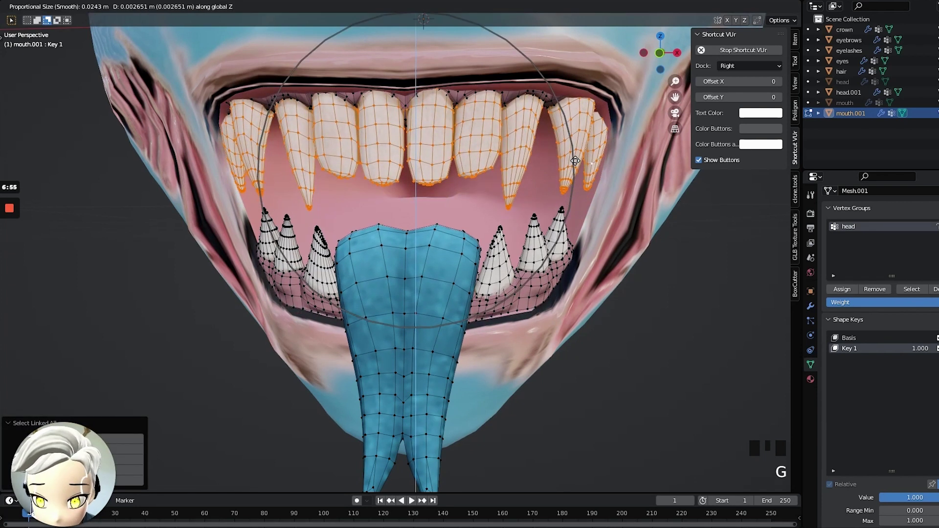
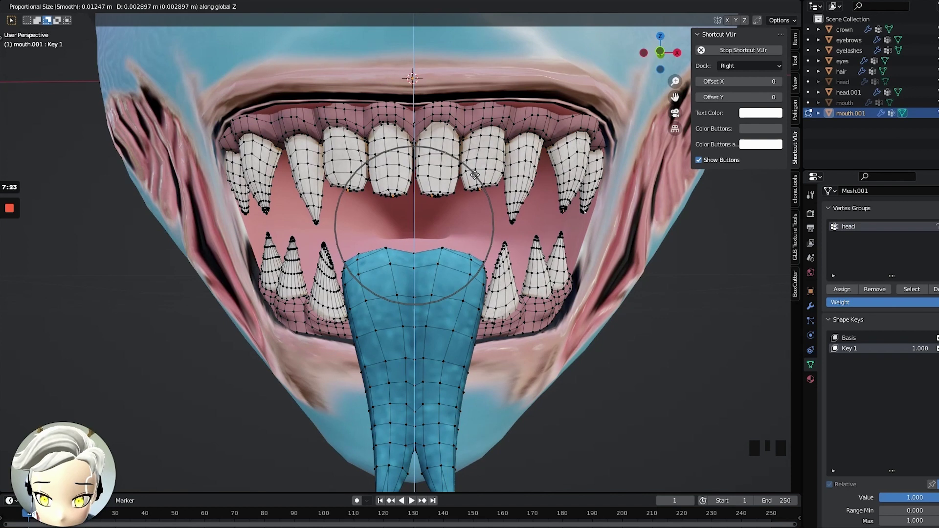
scroll("down", 3)
key("Tab")
scroll("down", 3)
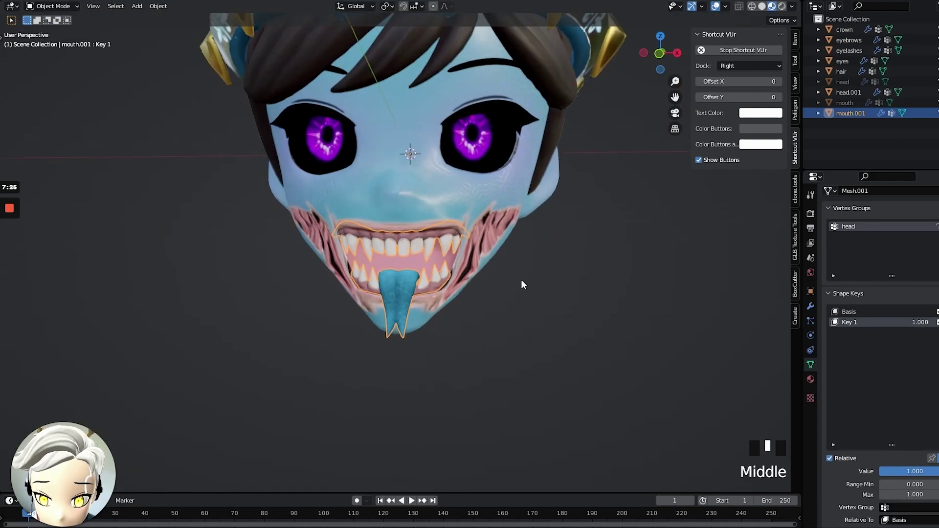
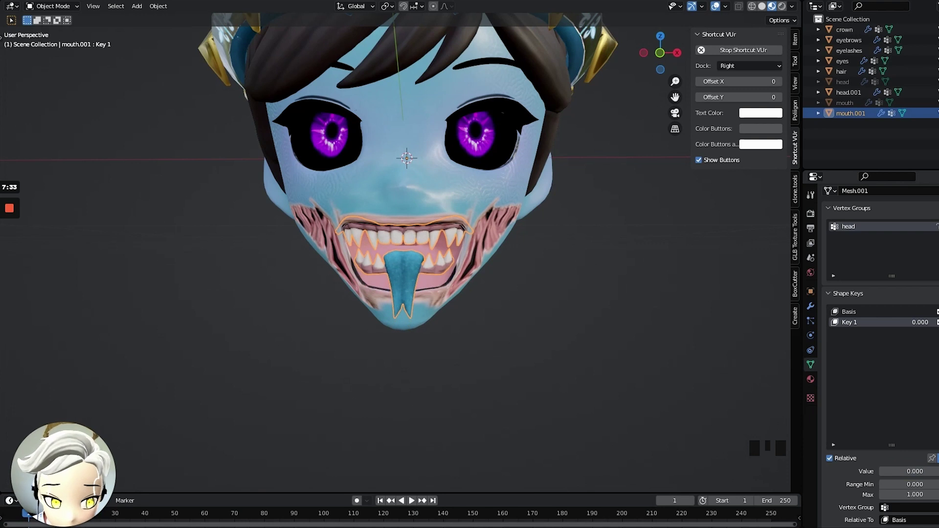
Check head.001's key name to rename mouth.001's Key 1 to Jaw Open, then select the eyebrows object.
left_click(447, 190)
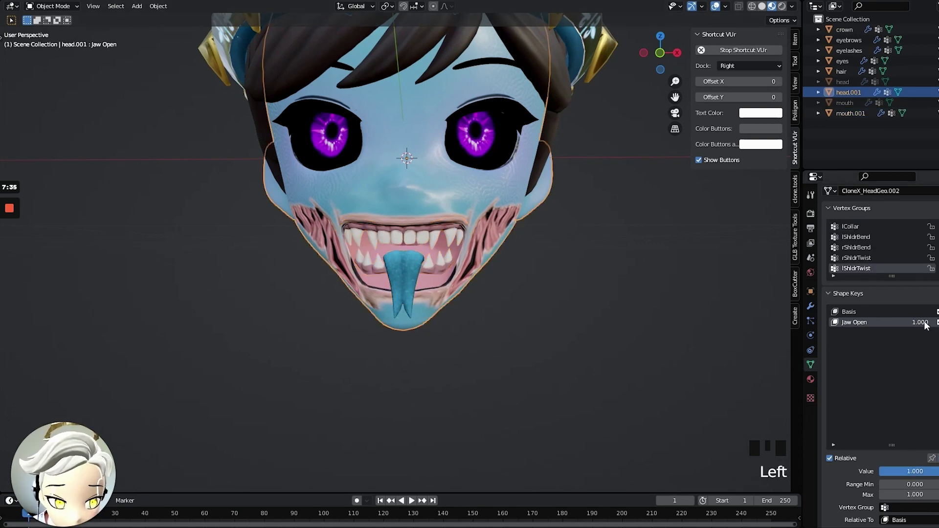
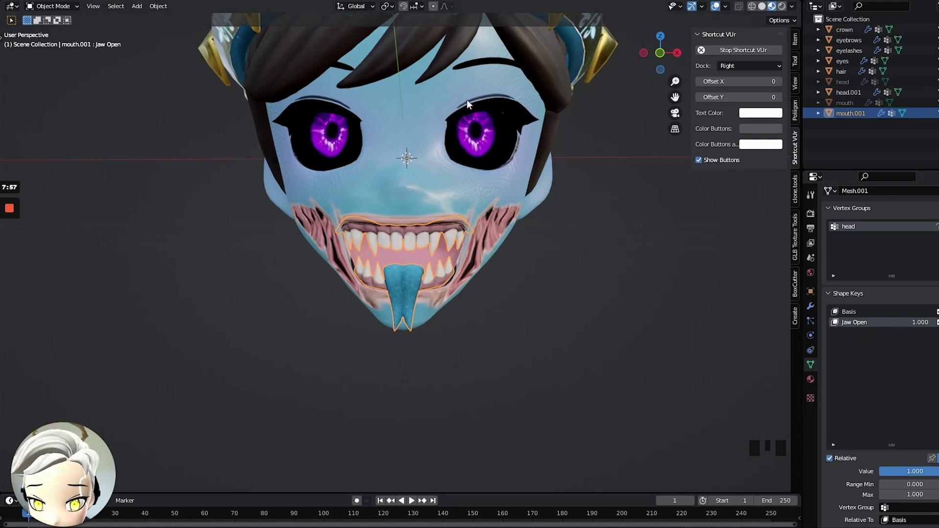
left_click(468, 71)
With the whole connected eyebrow selected in Key 1, start raising it vertically.
left_click_drag(447, 125, 397, 215)
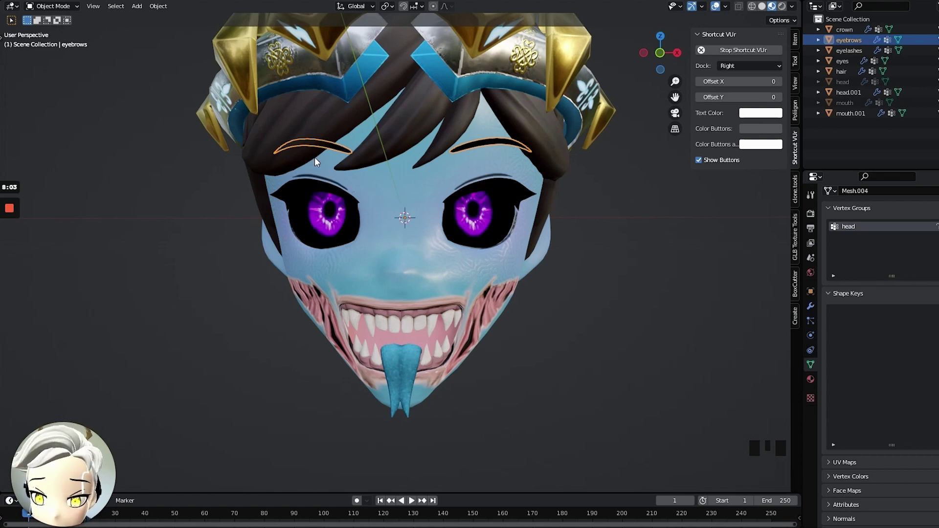
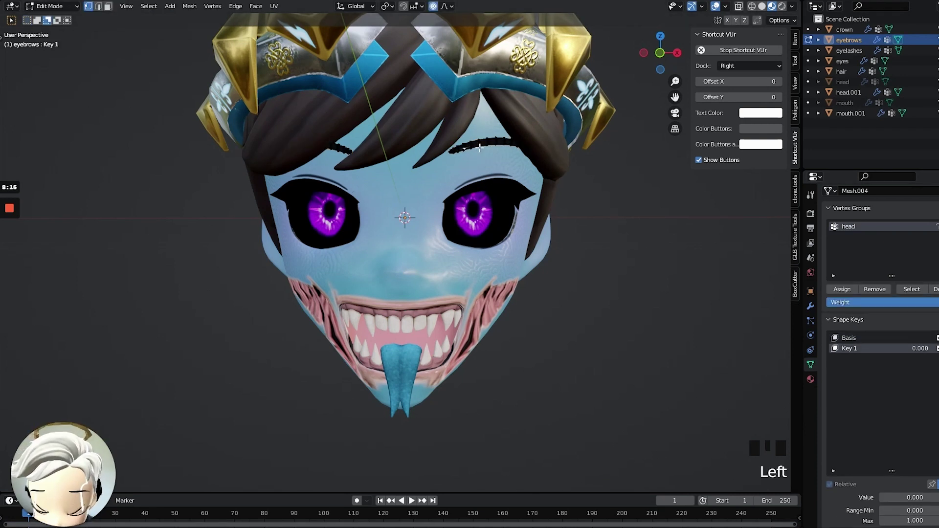
key("ctrl+l")
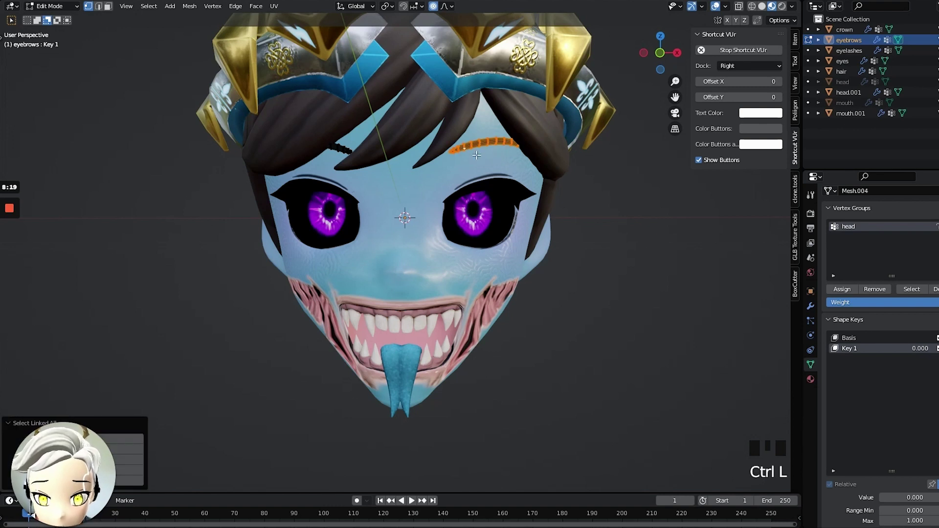
key("g")
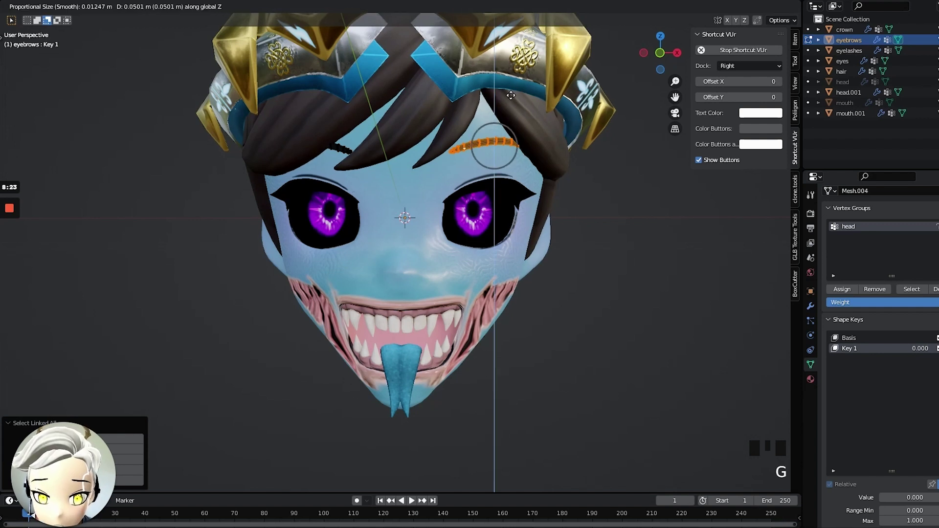
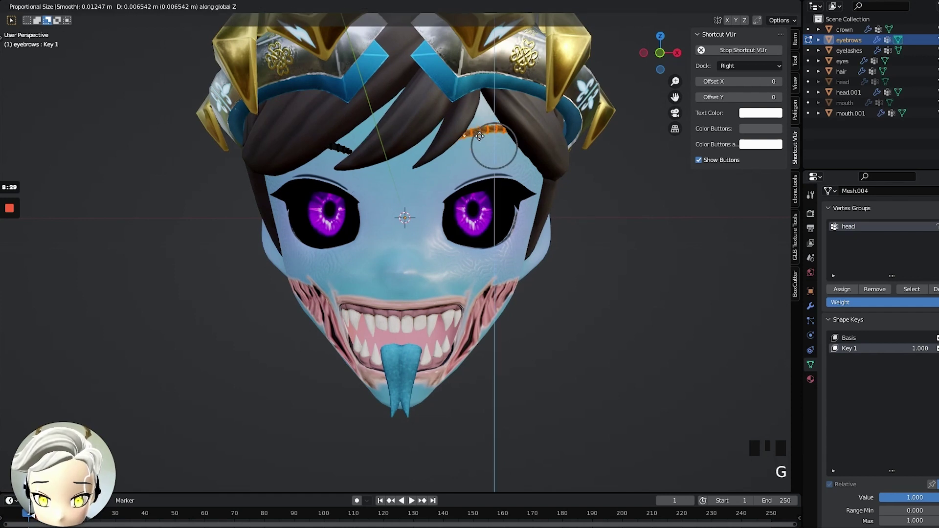
key("ctrl+z")
Settle the eyebrow at its new height and return to Object Mode to test the key.
left_click(432, 10)
key("g")
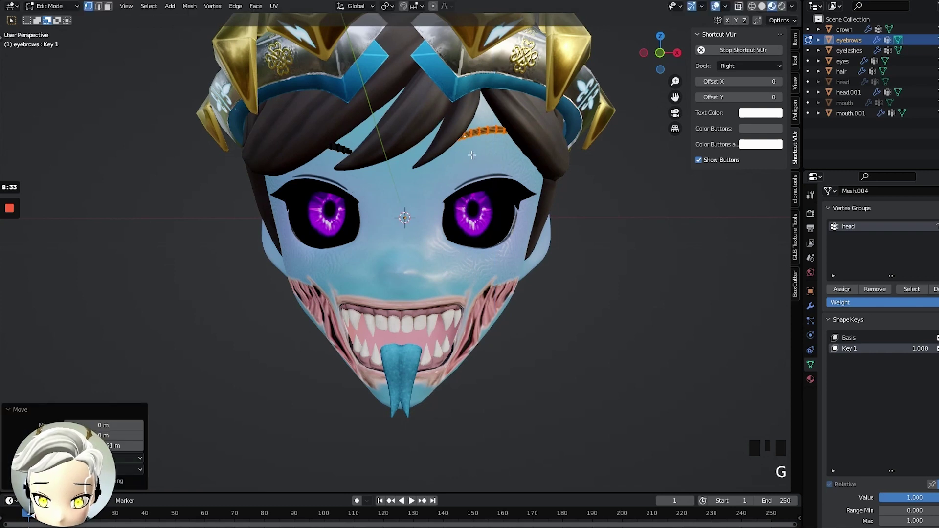
key("Tab")
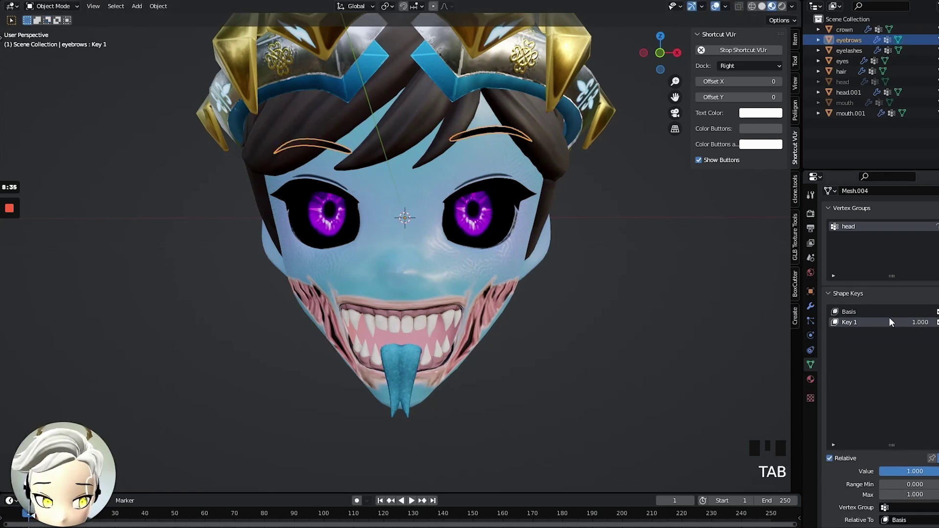
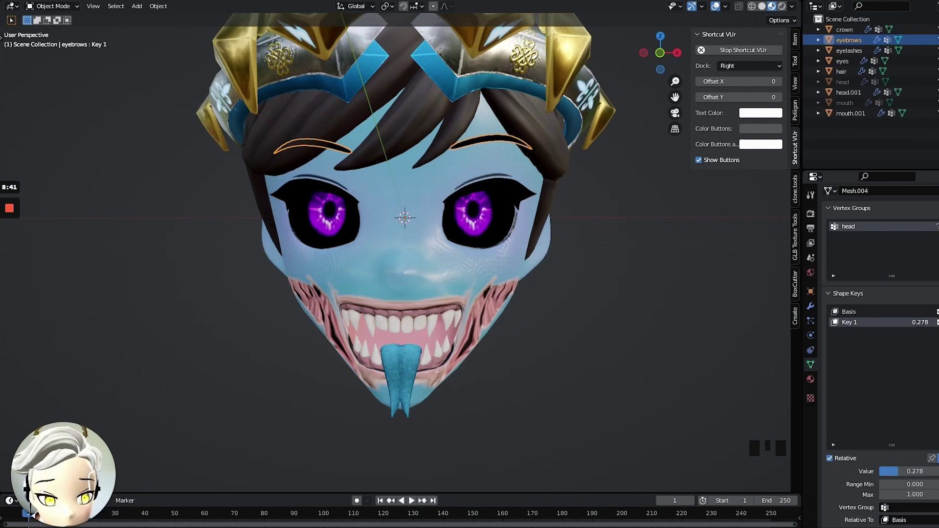
Back in Edit Mode, rotate the raised eyebrow to tilt it within its shape key.
key("Tab")
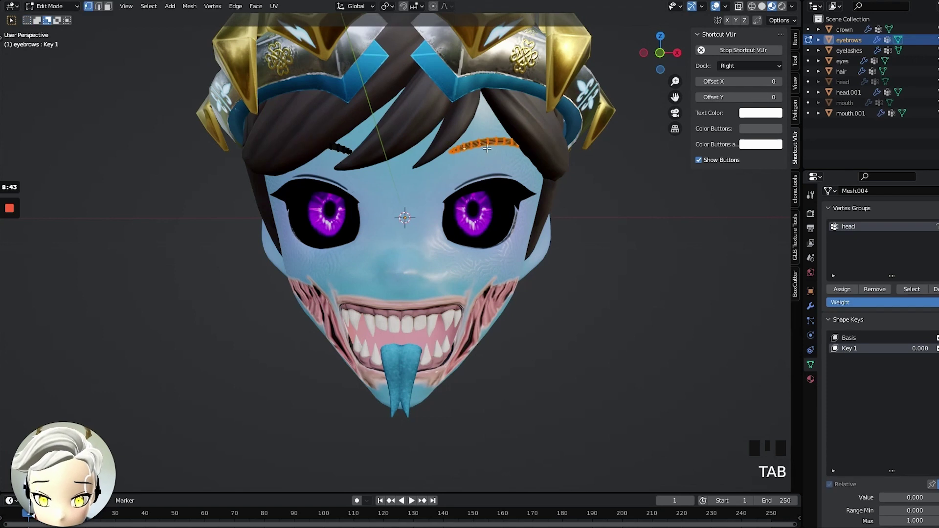
key("r")
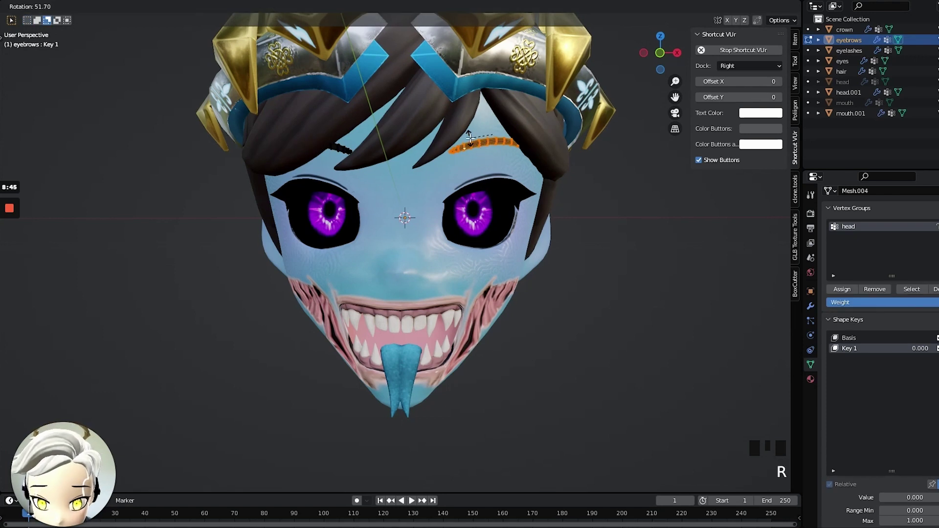
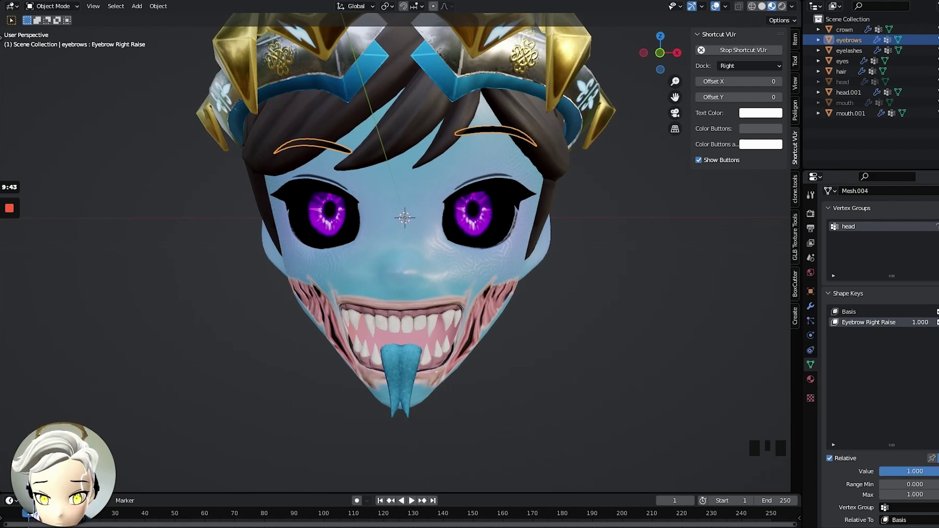
Set the Eyebrow Right Raise value to 0 and select the head with its jaw shape keys.
left_click(320, 148)
left_click(343, 152)
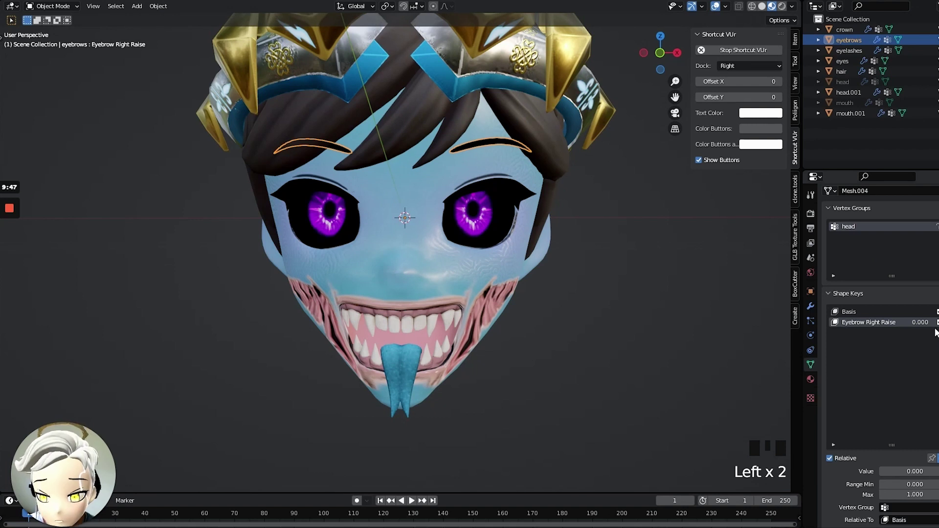
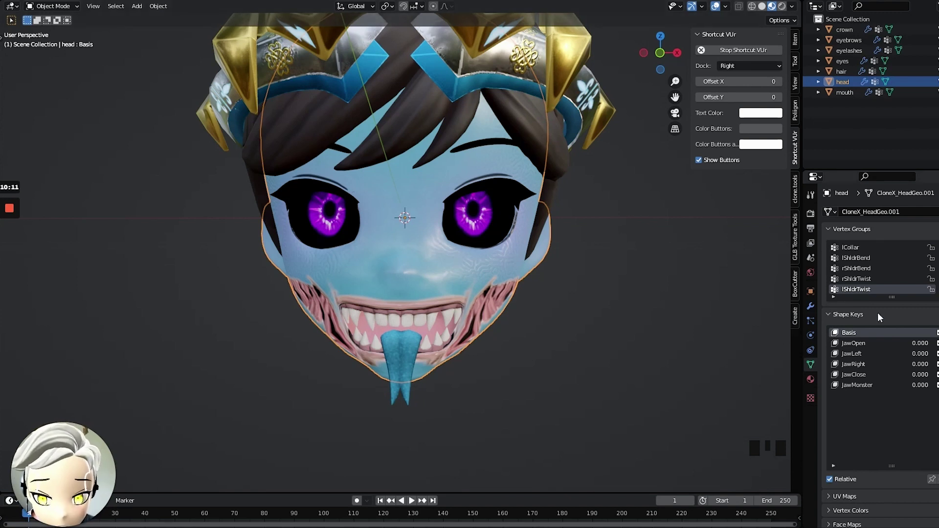
left_click(859, 348)
left_click_drag(919, 346, 853, 97)
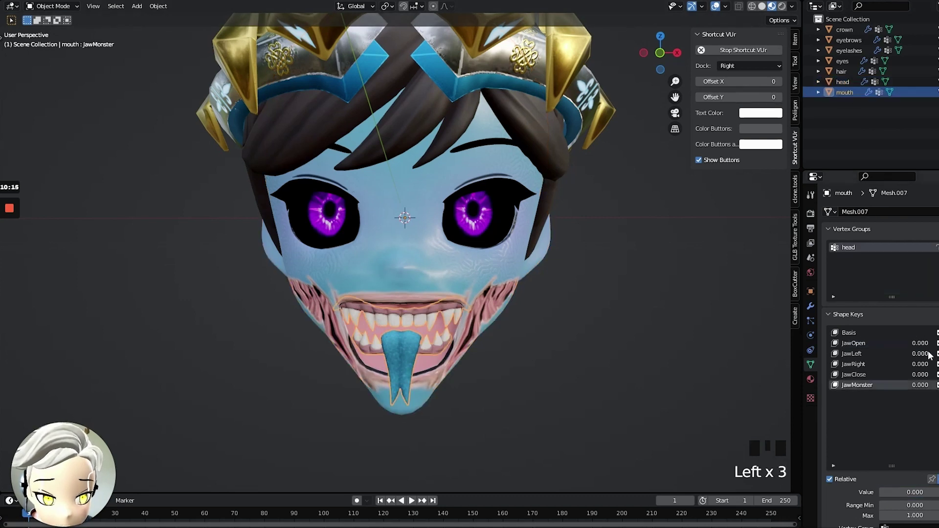
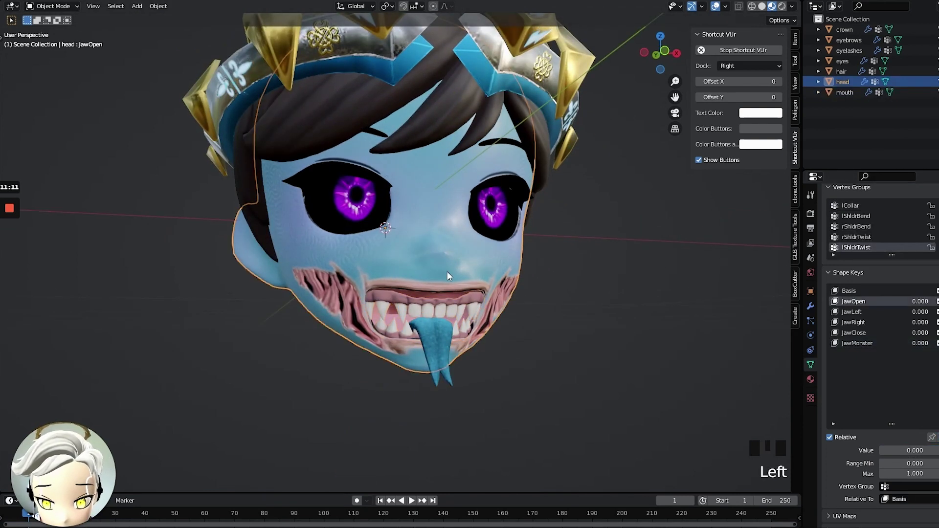
Set JawClose to 1.000 and orbit back to a front view of the closed monster grin.
left_click(919, 340)
left_click_drag(534, 328, 542, 334)
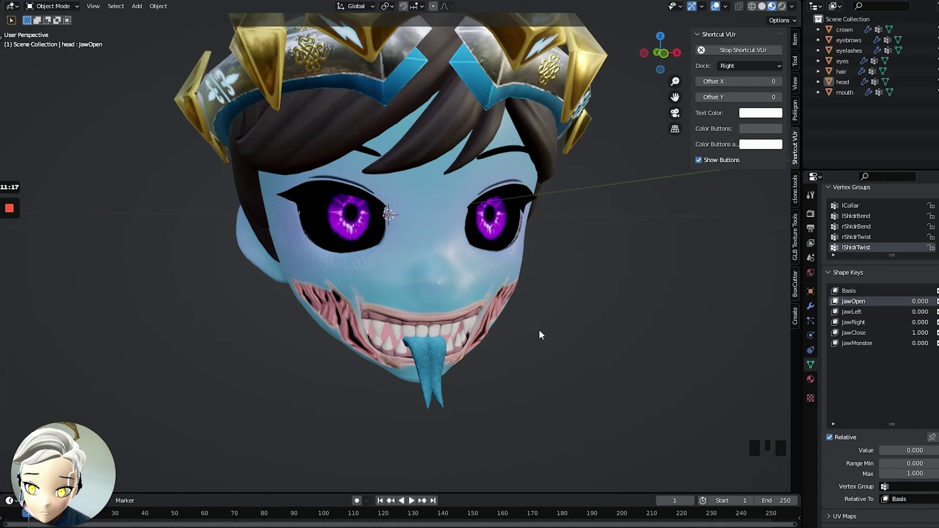
scroll("down", 3)
left_click_drag(538, 324, 507, 299)
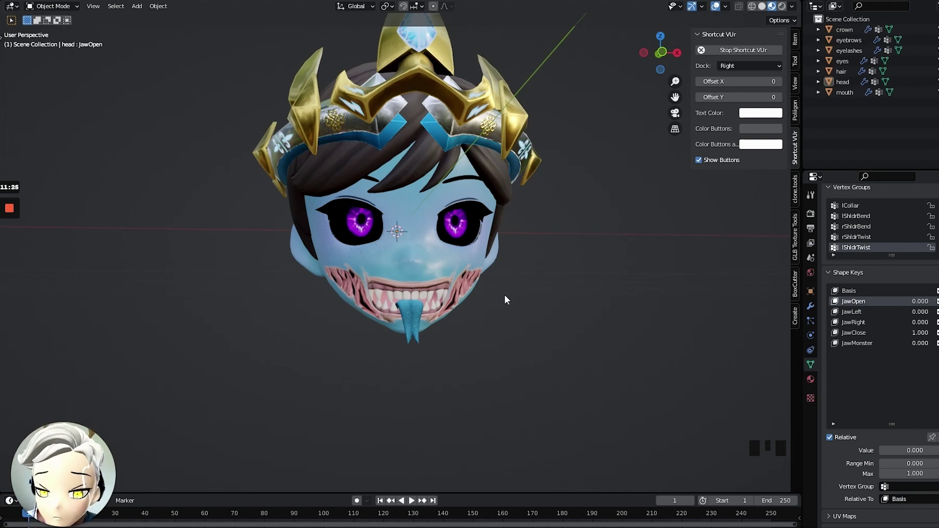